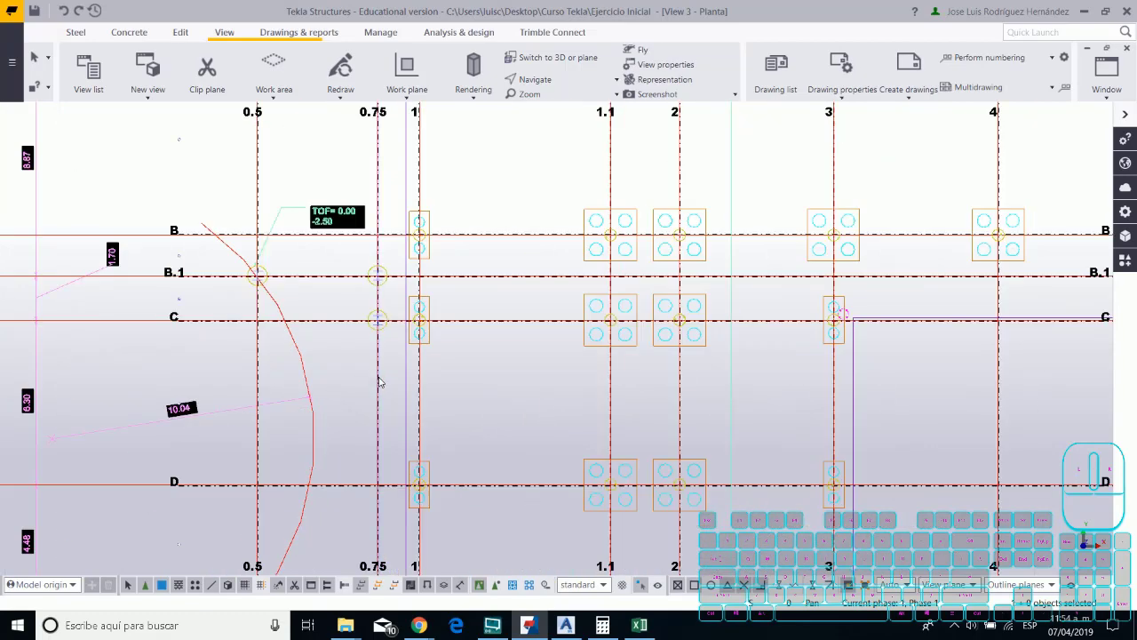
Bring up the grid's properties with its X, Y and Z coordinates and labels.
double_click(136, 106)
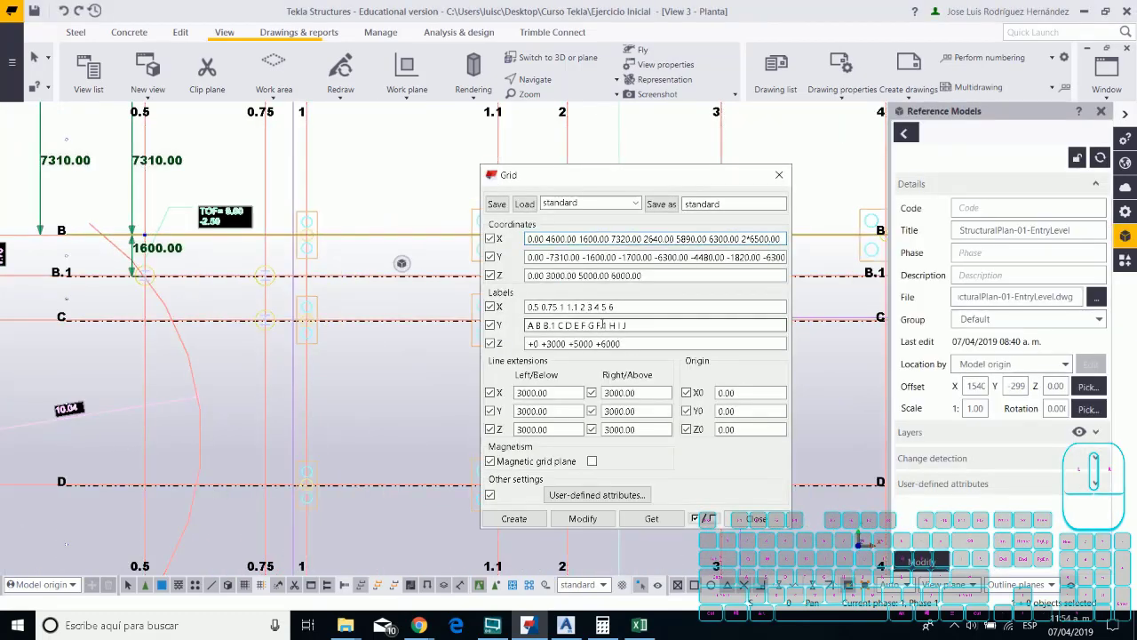
click(137, 106)
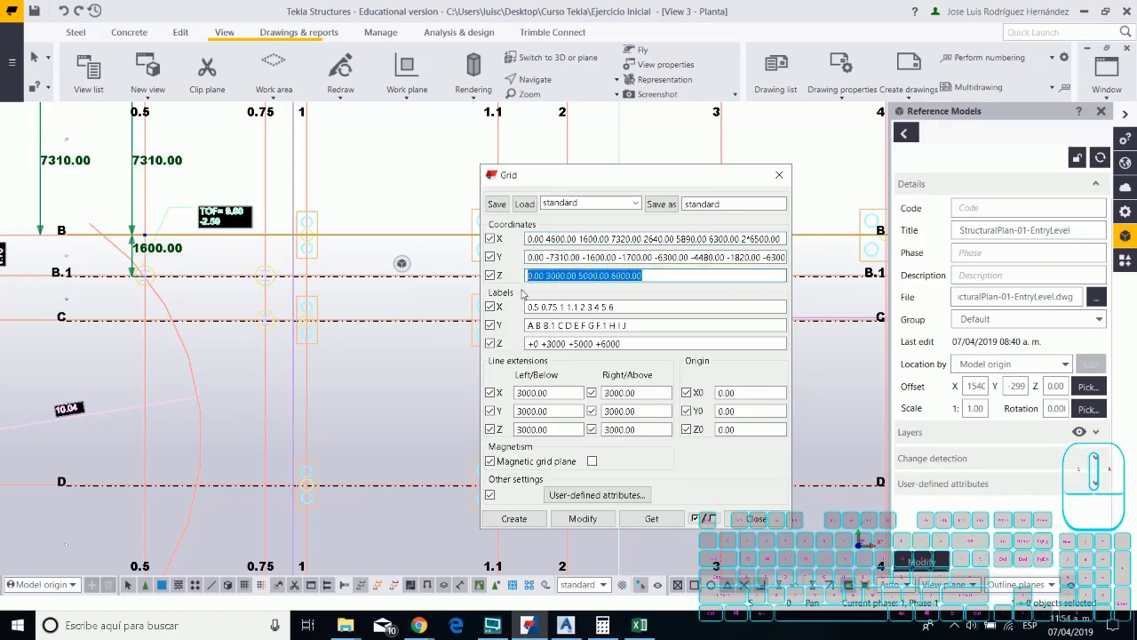
key(KP_Subtract)
key(KP_7)
key(KP_2)
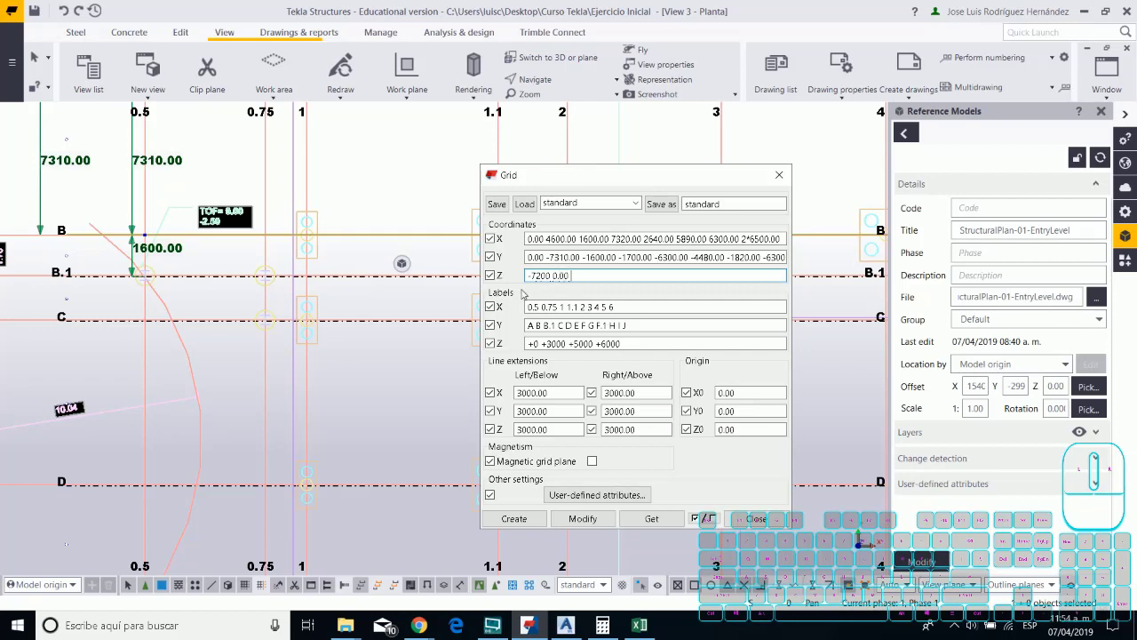
key(KP_3)
key(KP_5)
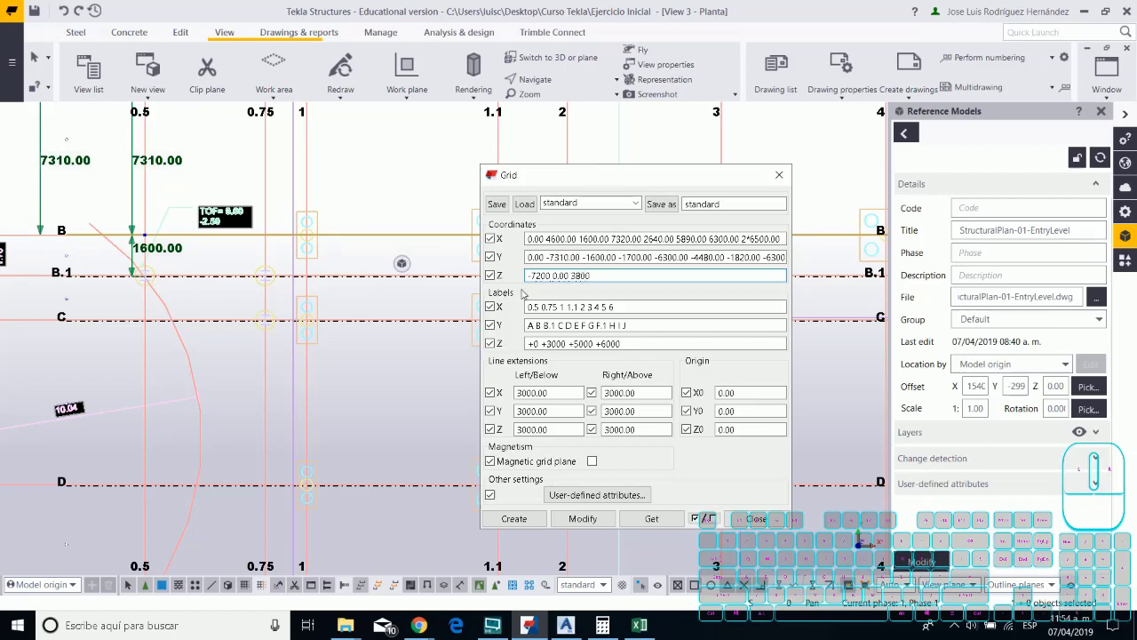
key(KP_7)
key(KP_3)
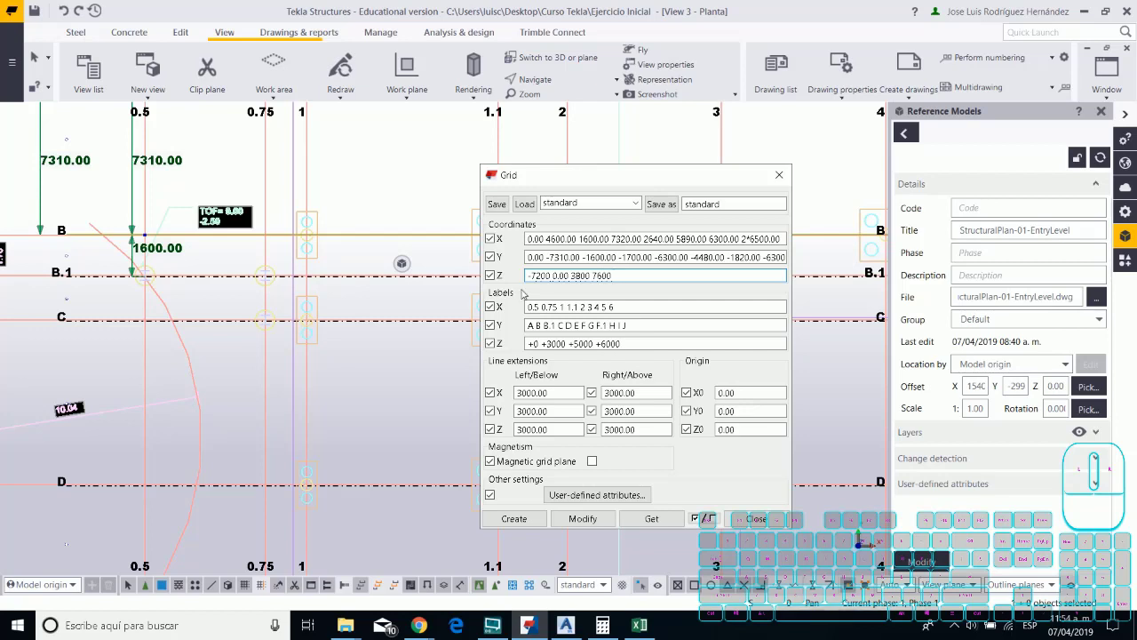
key(KP_0)
key(KP_1)
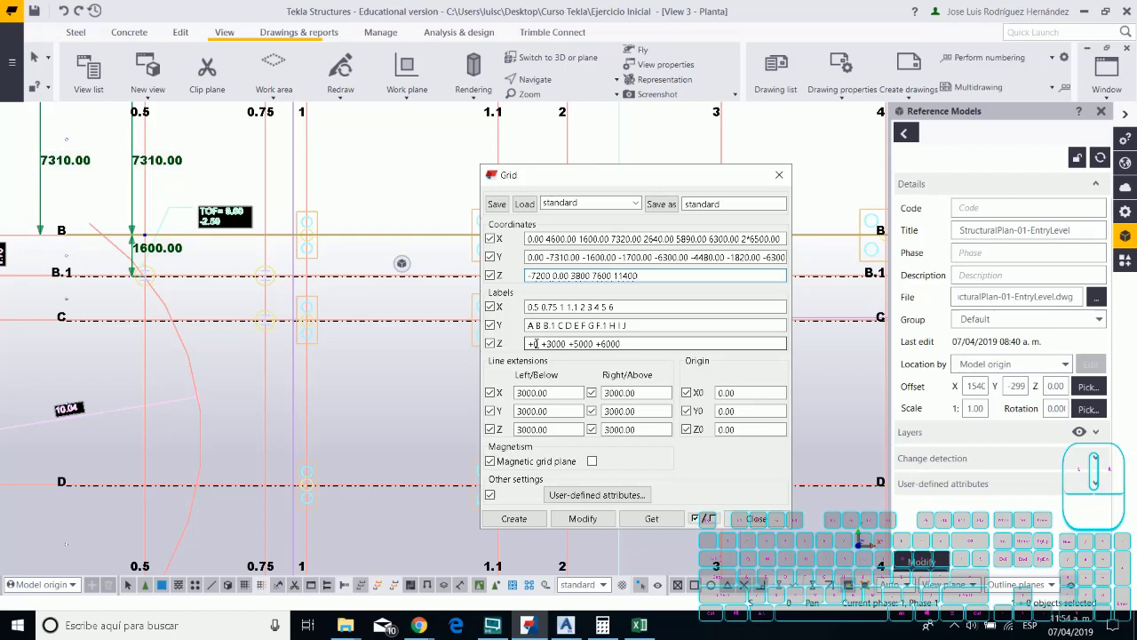
Replace the old Z labels with 00-End_Cap and 01-Entry_Level.
click(137, 106)
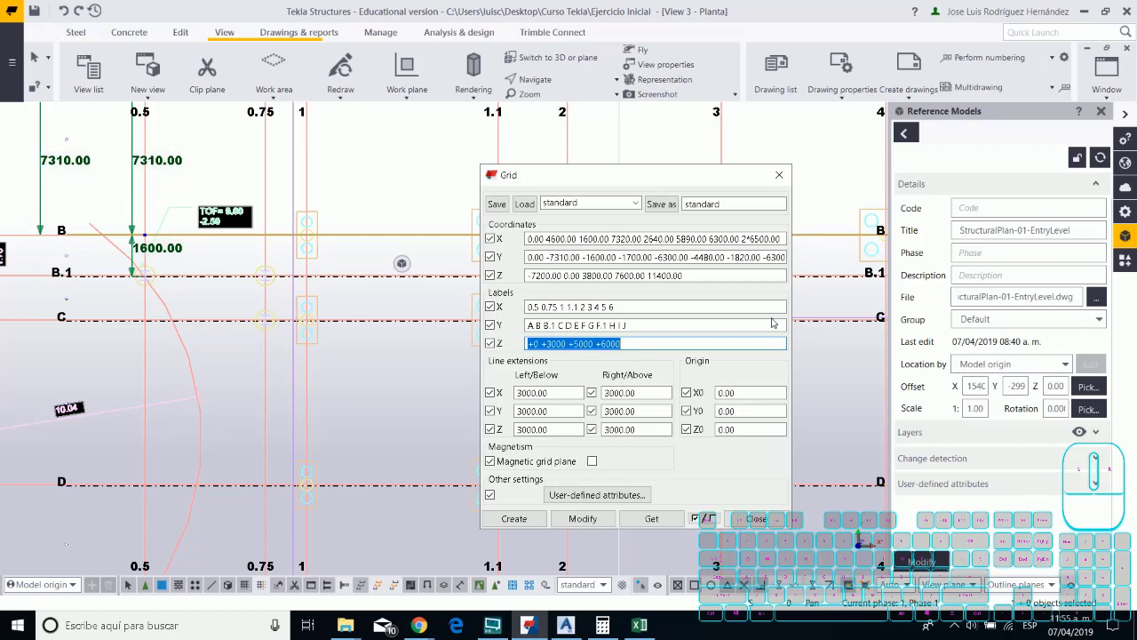
key(-)
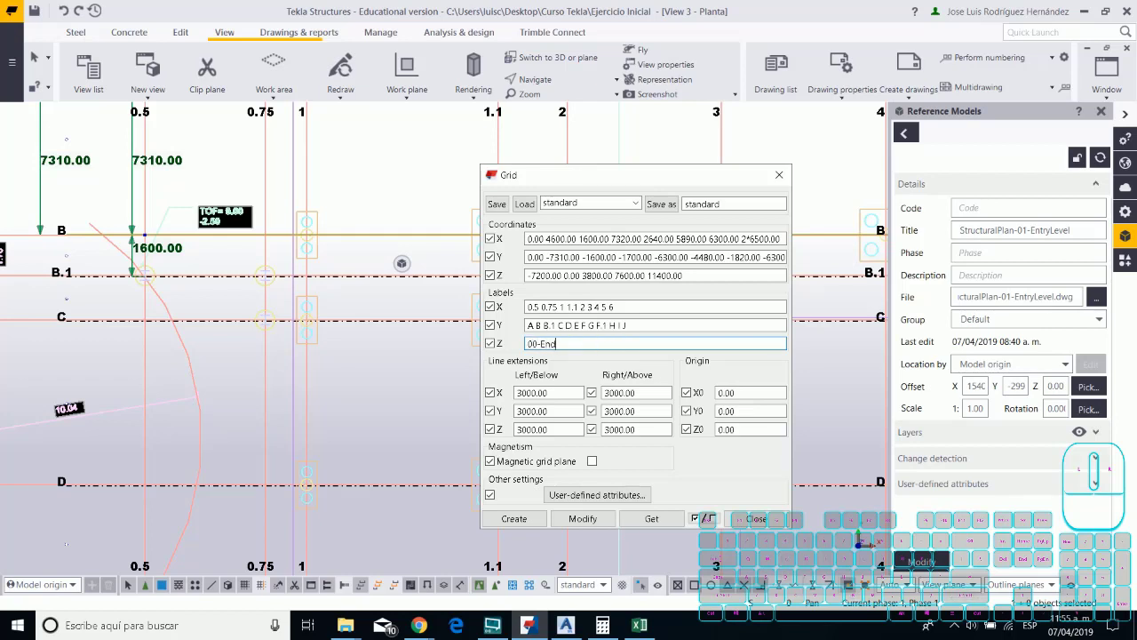
key(shift+-)
key(shift+c)
key(a)
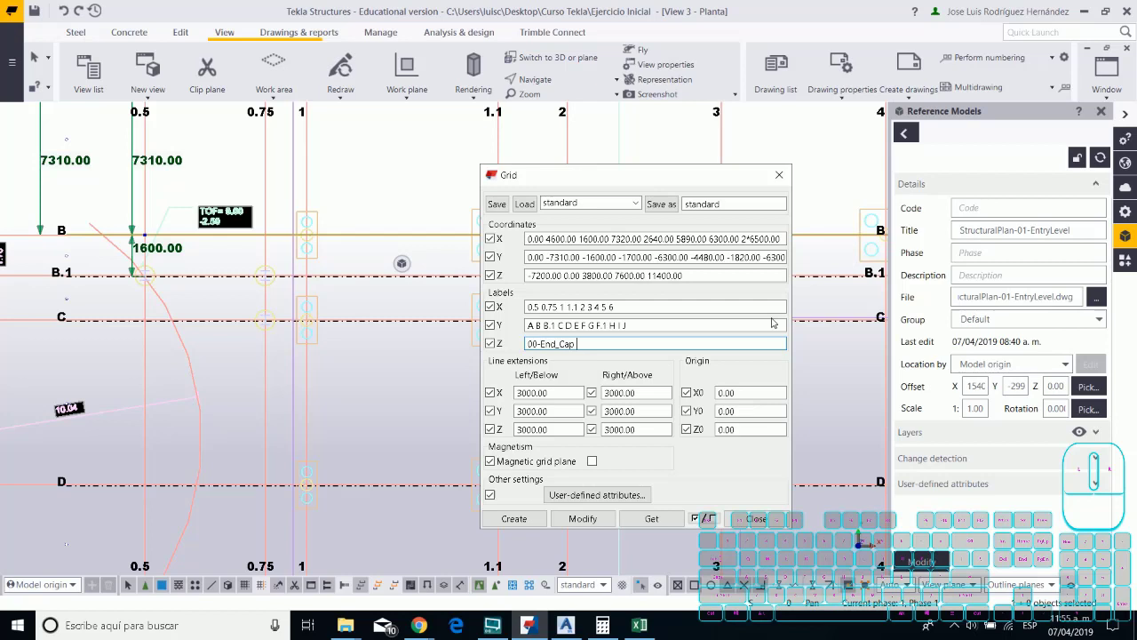
key(KP_Subtract)
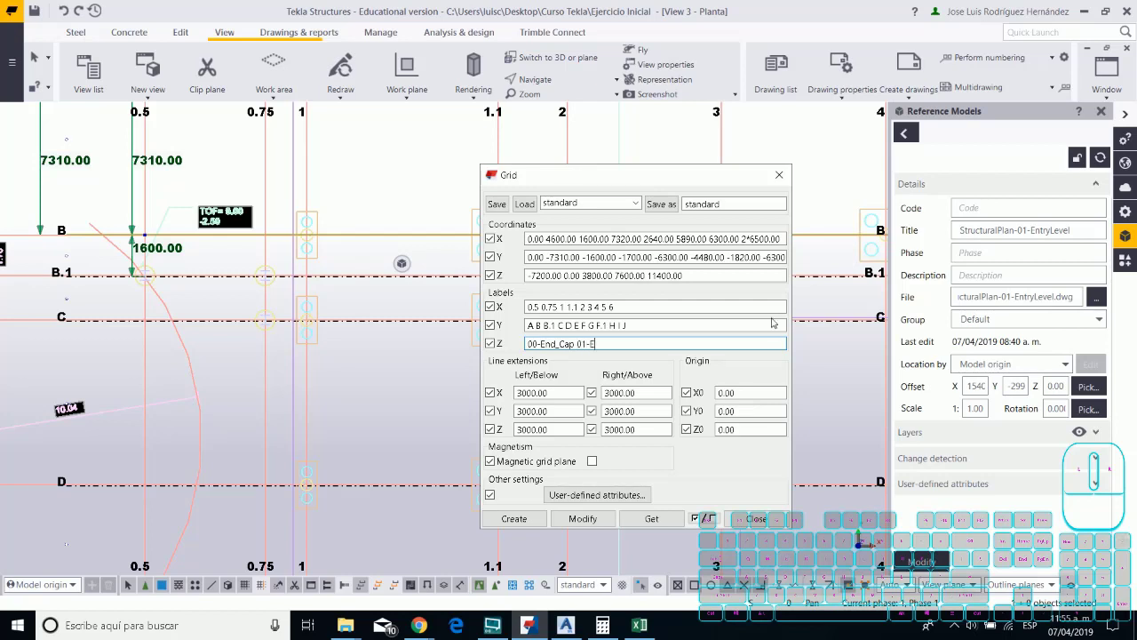
key(shift+-)
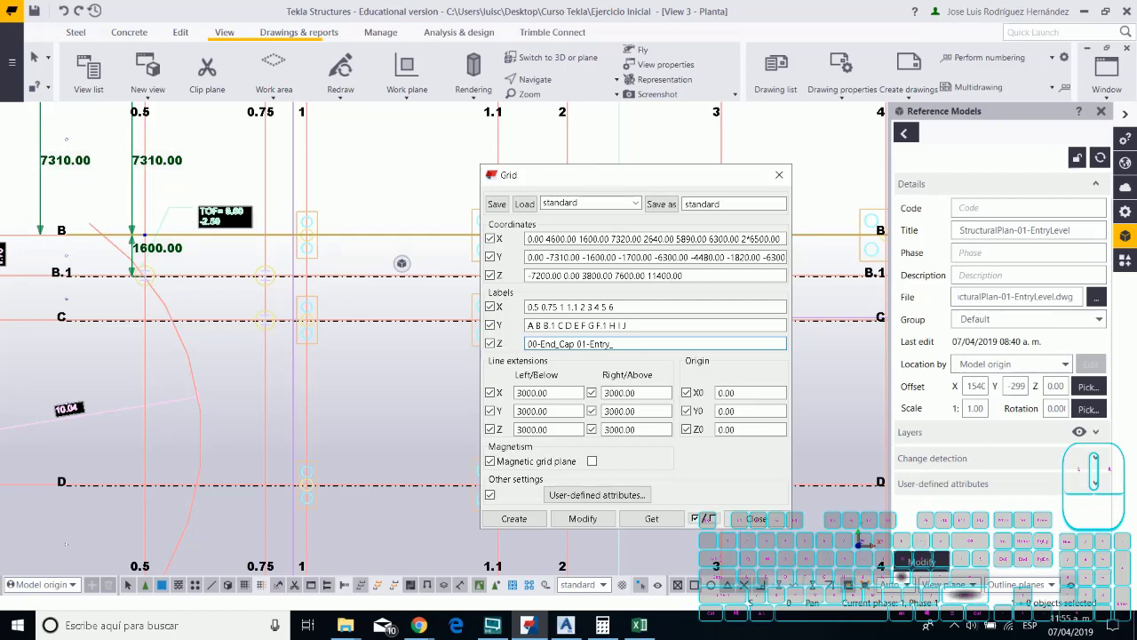
key(BackSpace)
key(BackSpace)
key(BackSpace)
key(BackSpace)
key(r)
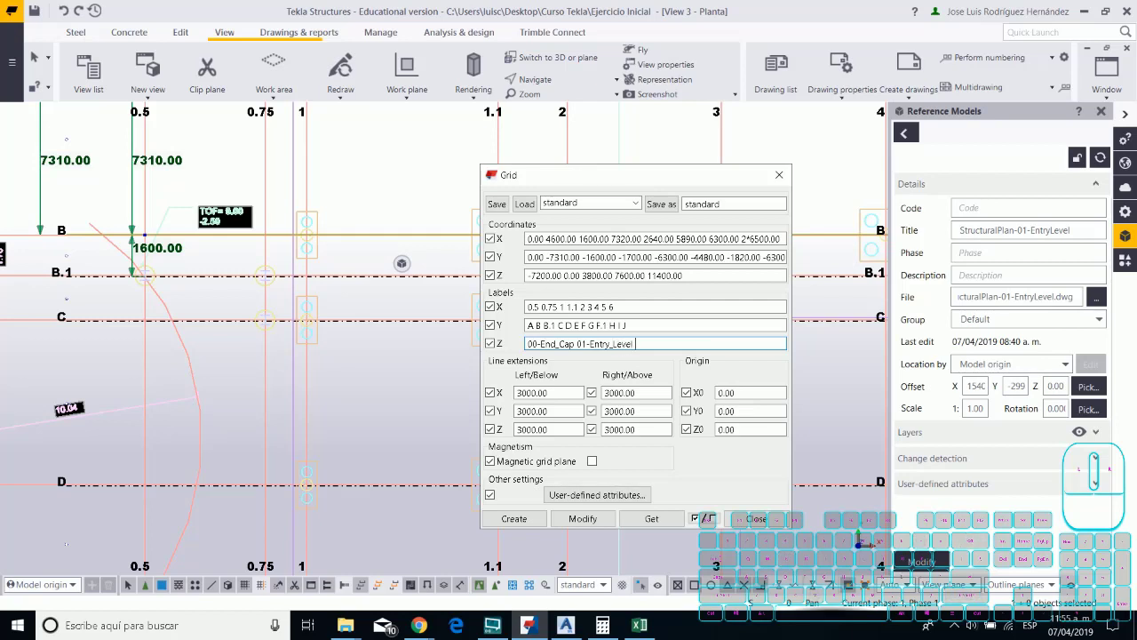
Add the remaining Z labels 02-Floor, 03-Floor and 04-Roof.
key(KP_2)
key(KP_Subtract)
key(f)
key(BackSpace)
key(l)
key(r)
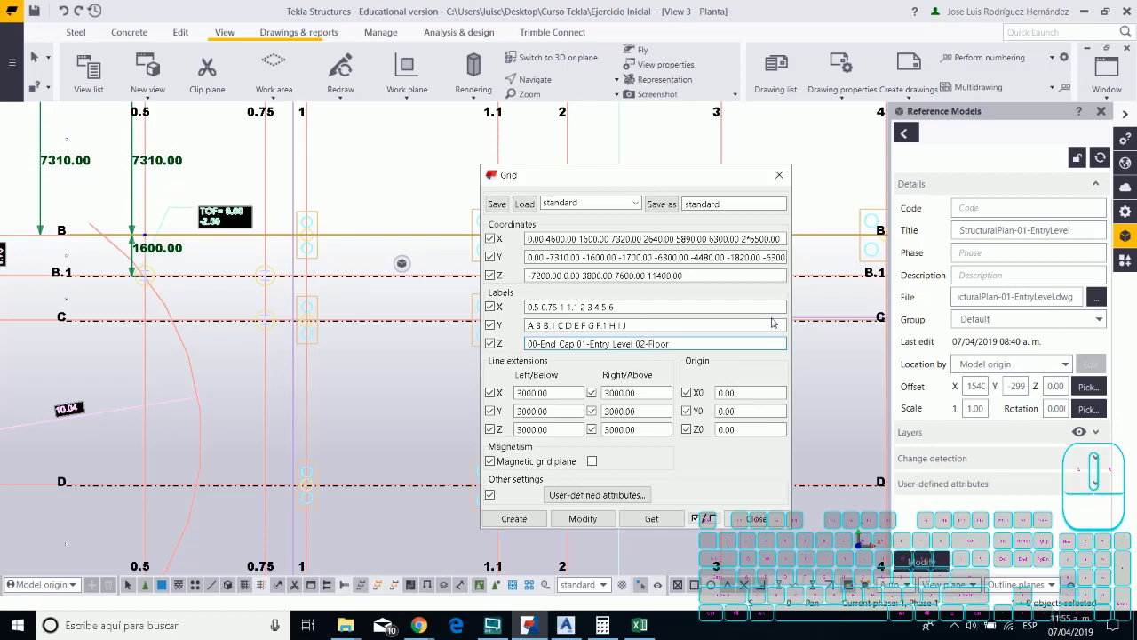
key(KP_3)
key(KP_Subtract)
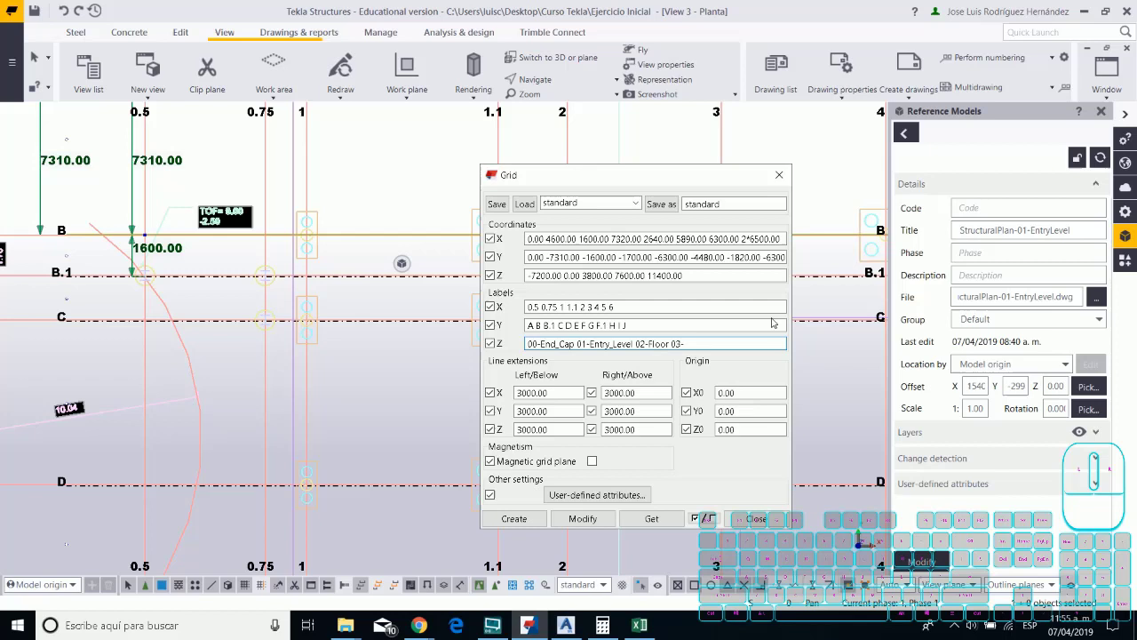
key(shift+d)
key(t)
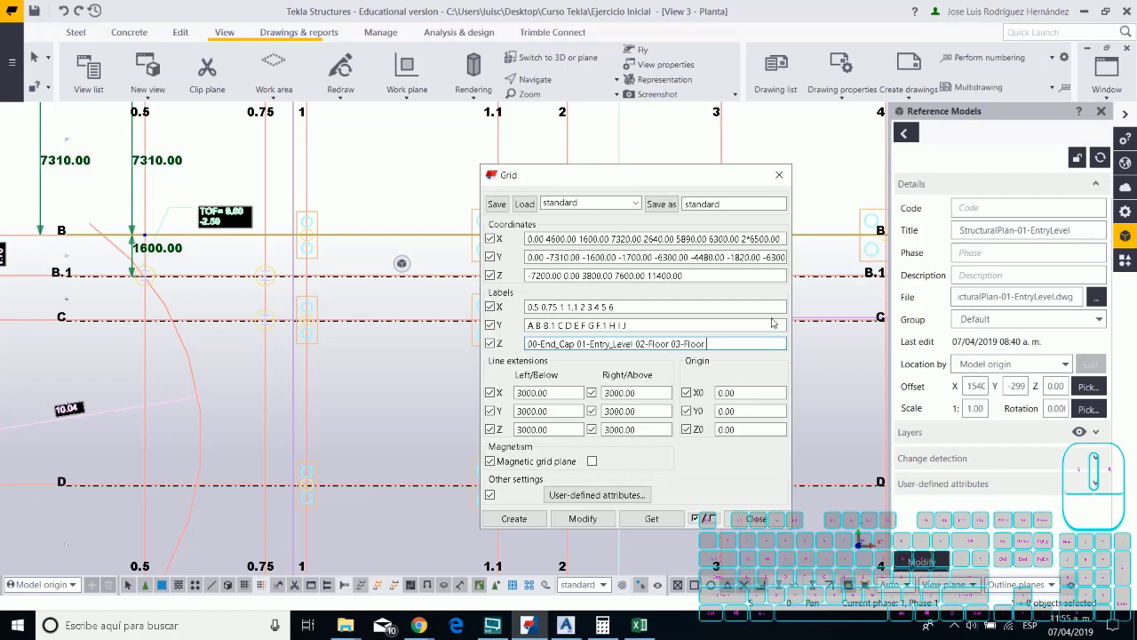
key(KP_Subtract)
key(shift+r)
key(f)
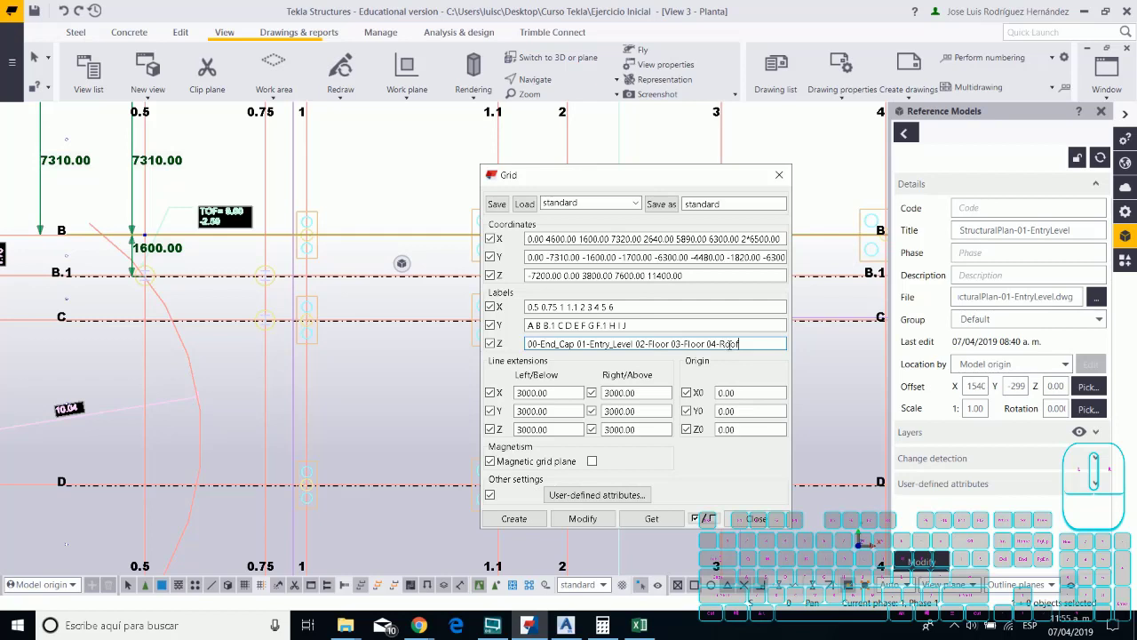
Modify the grid with the new Z levels, accepting the coordinate replacement, and close its properties.
click(137, 106)
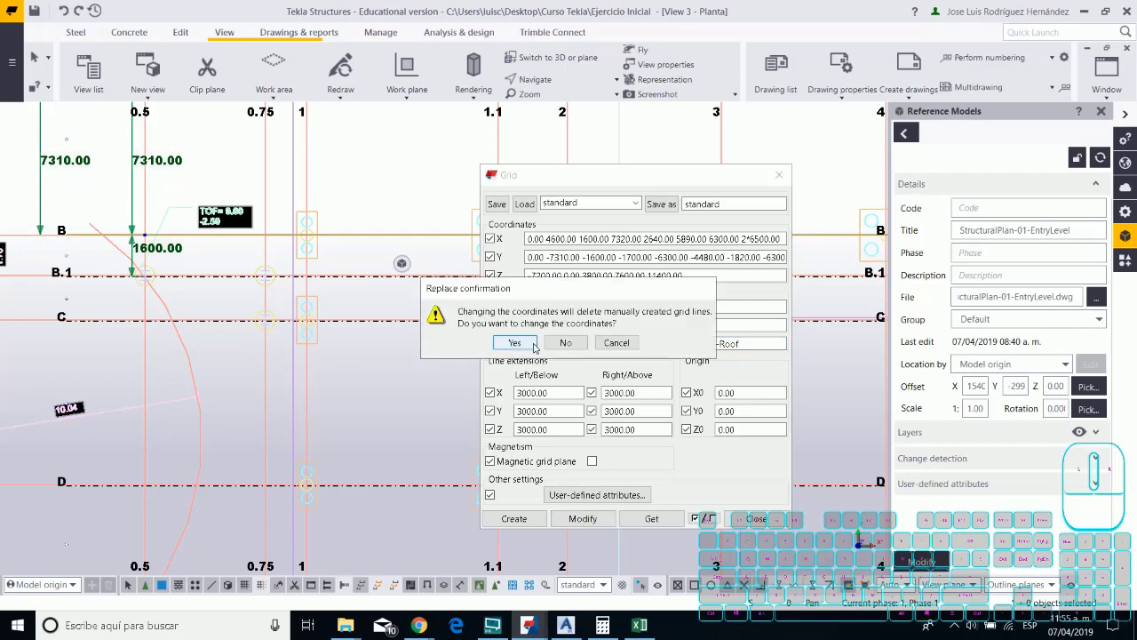
click(137, 105)
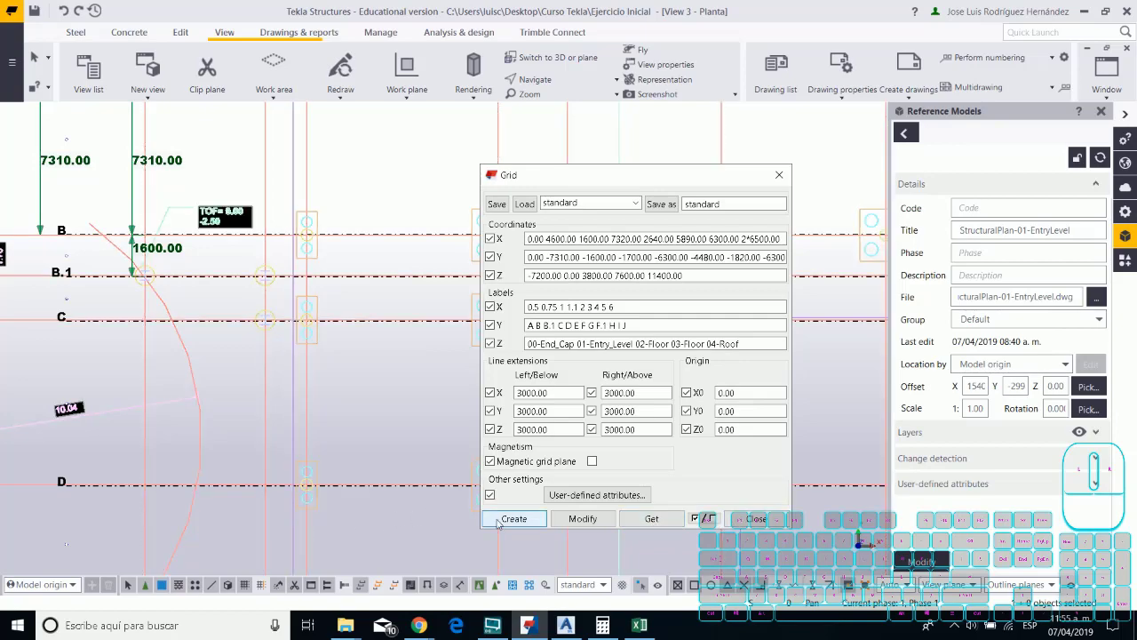
click(754, 526)
Pan and zoom the plan view to review the whole re-created grid.
scroll(down, 3)
middle_click(532, 458)
scroll(down, 3)
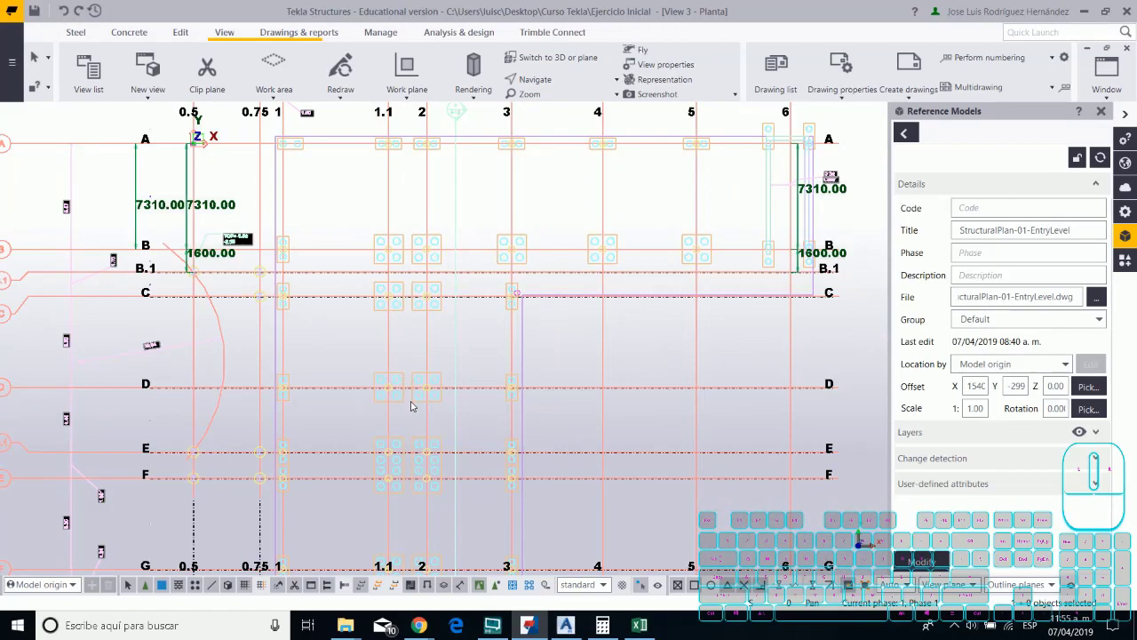
middle_click(413, 408)
scroll(down, 3)
middle_click(366, 473)
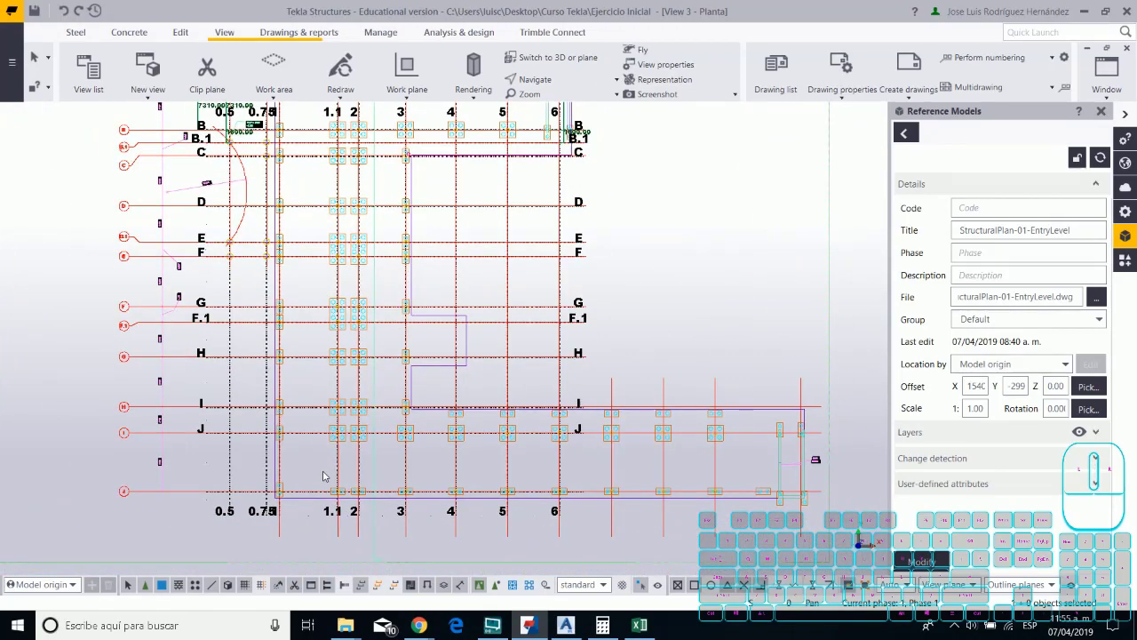
scroll(down, 3)
middle_click(320, 489)
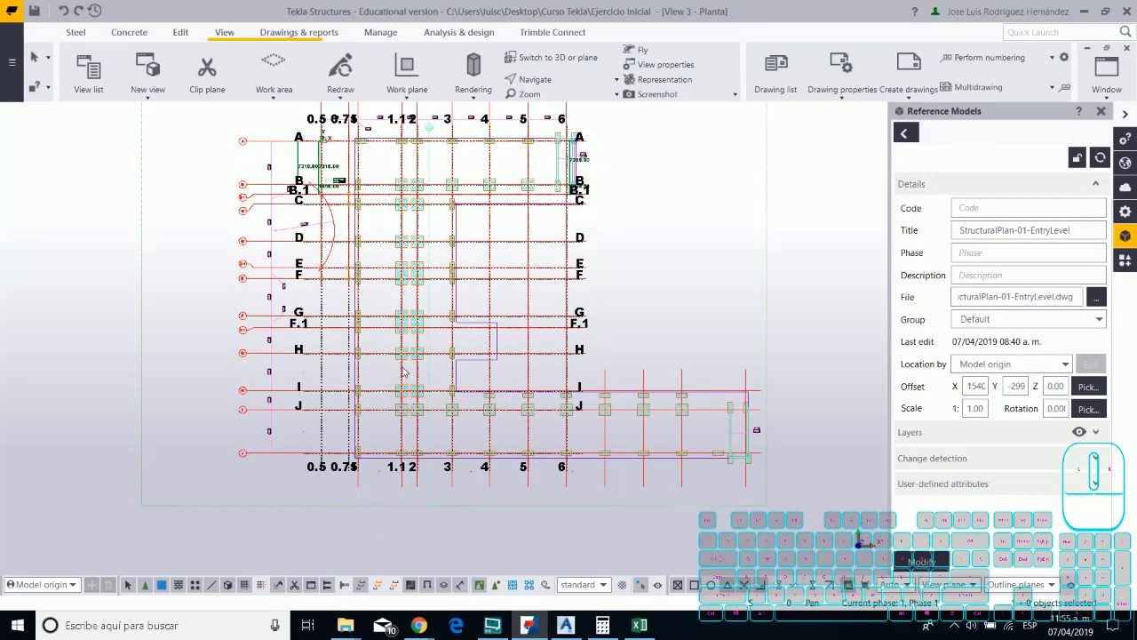
scroll(up, 3)
middle_click(343, 361)
scroll(up, 3)
scroll(down, 3)
middle_click(338, 414)
scroll(up, 3)
Create an elevation view from two picked points along grid line J.
click(151, 96)
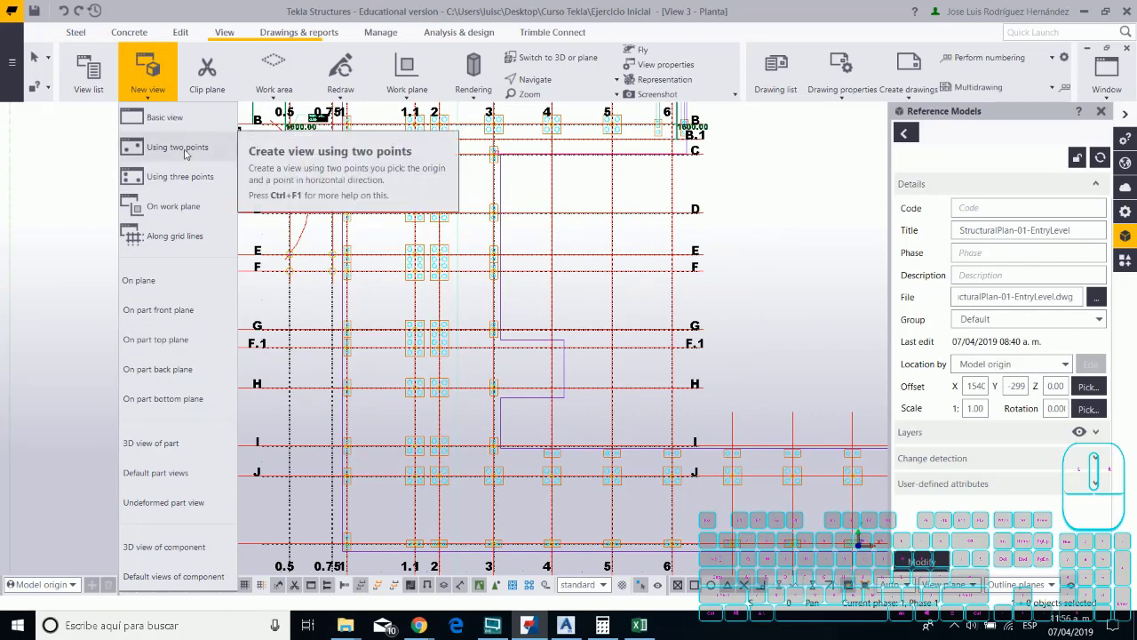
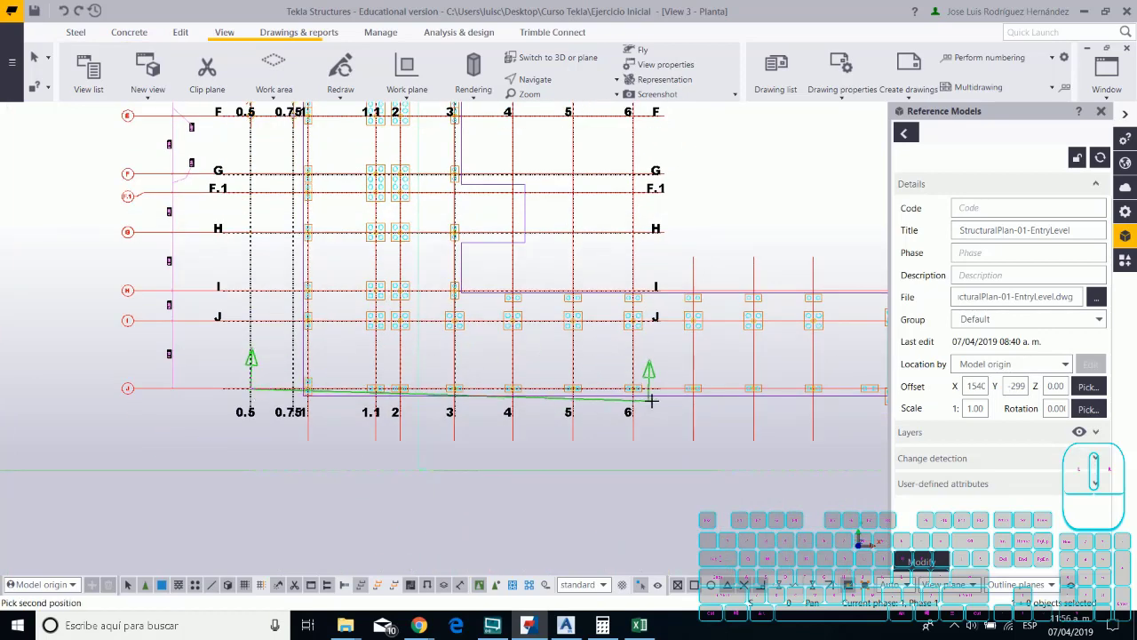
click(639, 395)
scroll(up, 3)
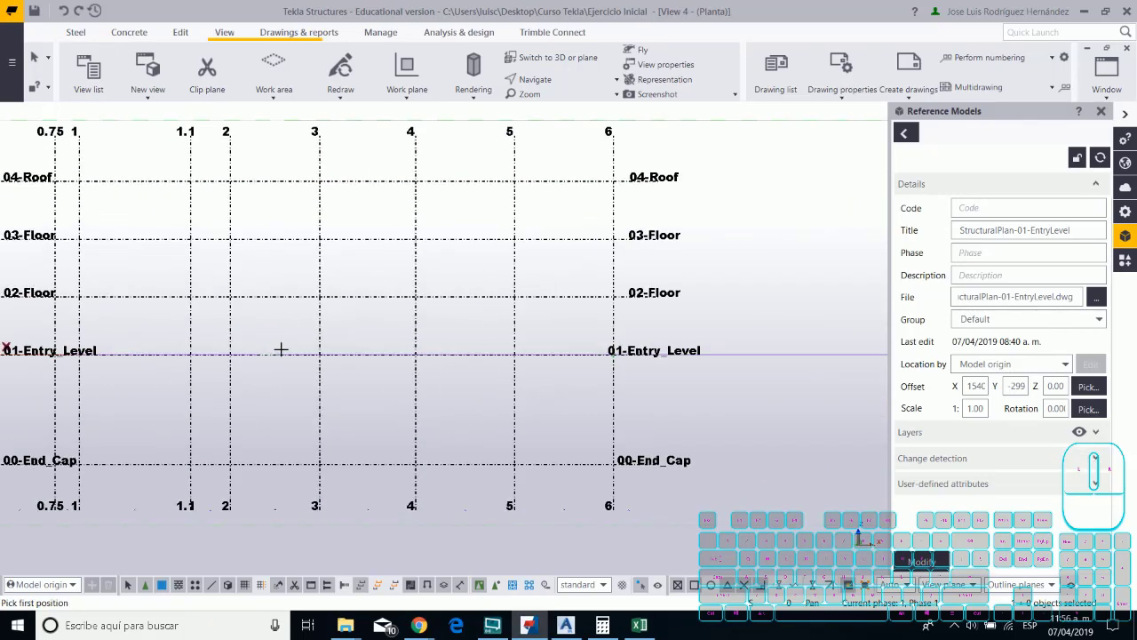
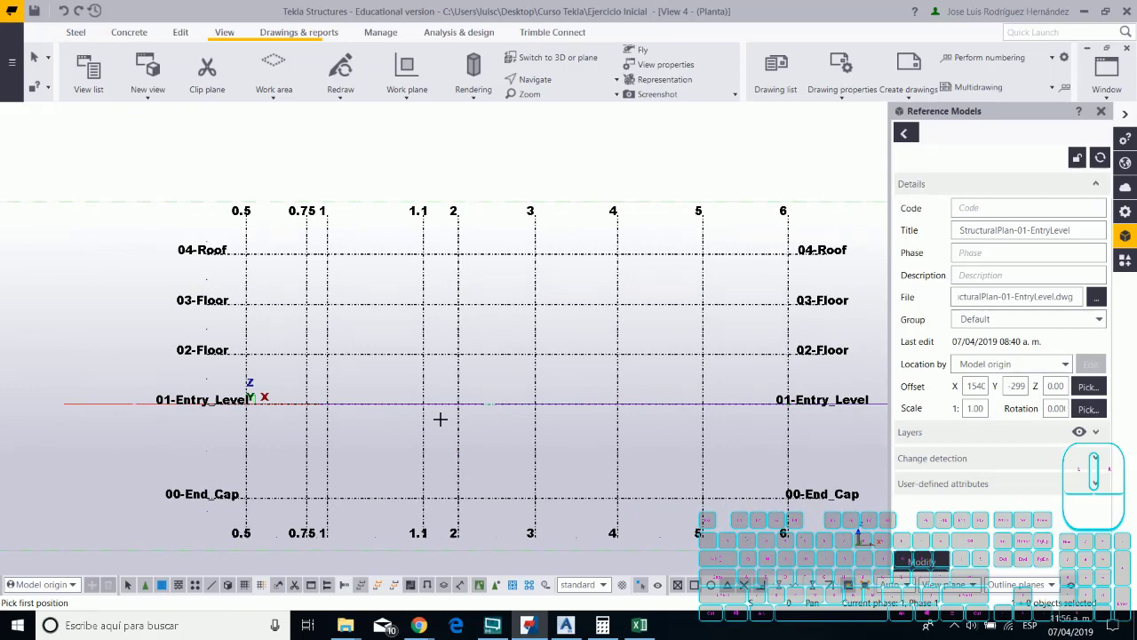
drag(238, 527, 180, 497)
key(Escape)
key(Escape)
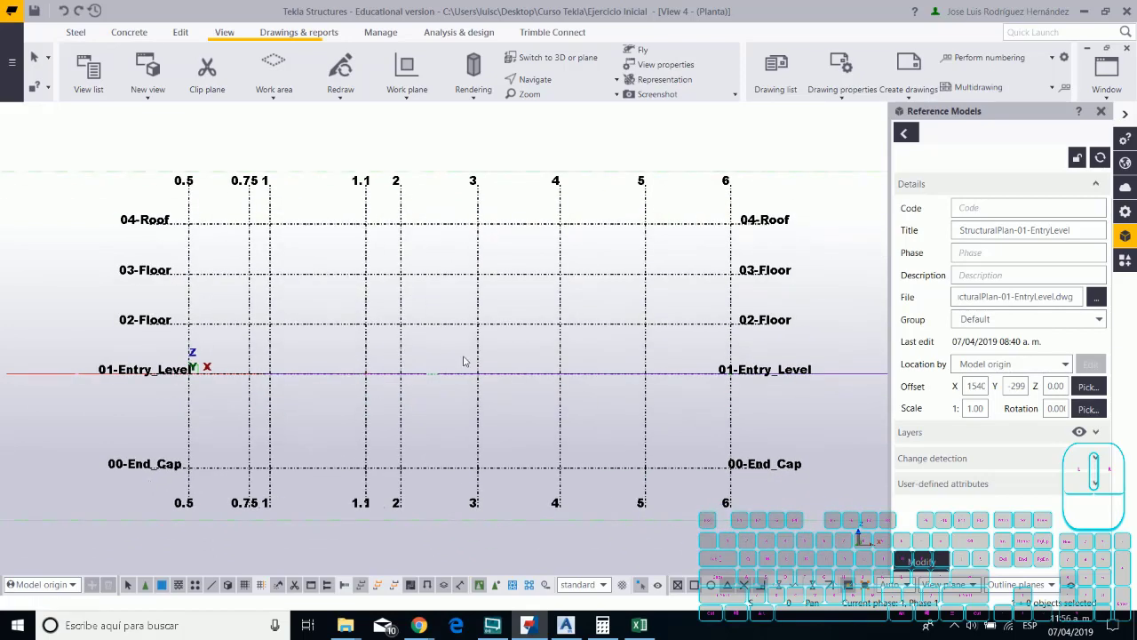
middle_click(151, 502)
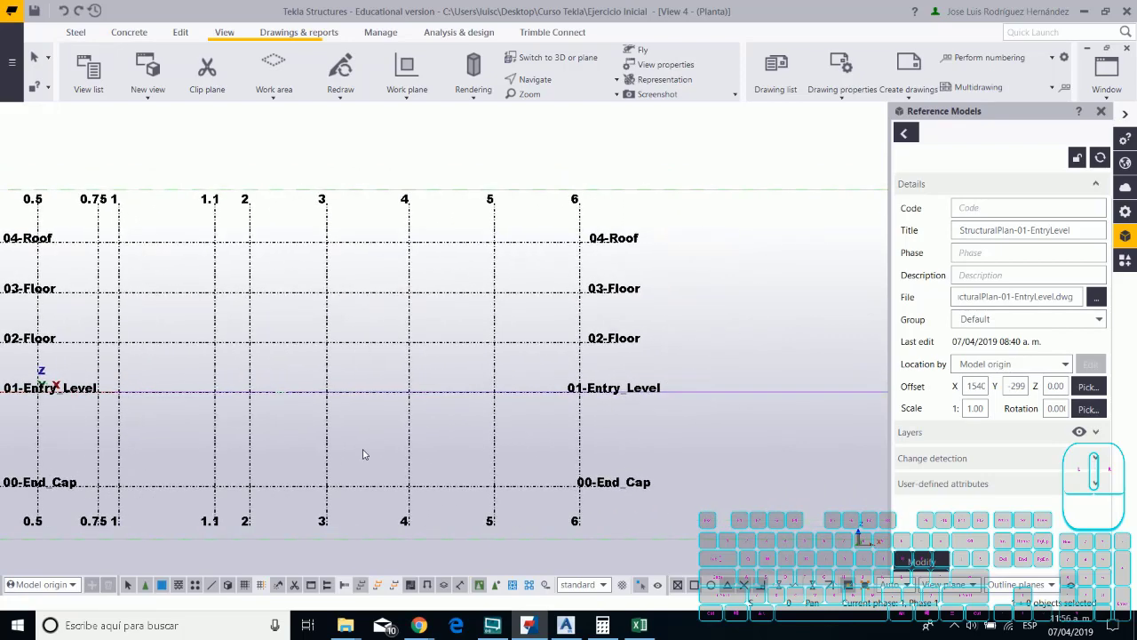
middle_click(370, 448)
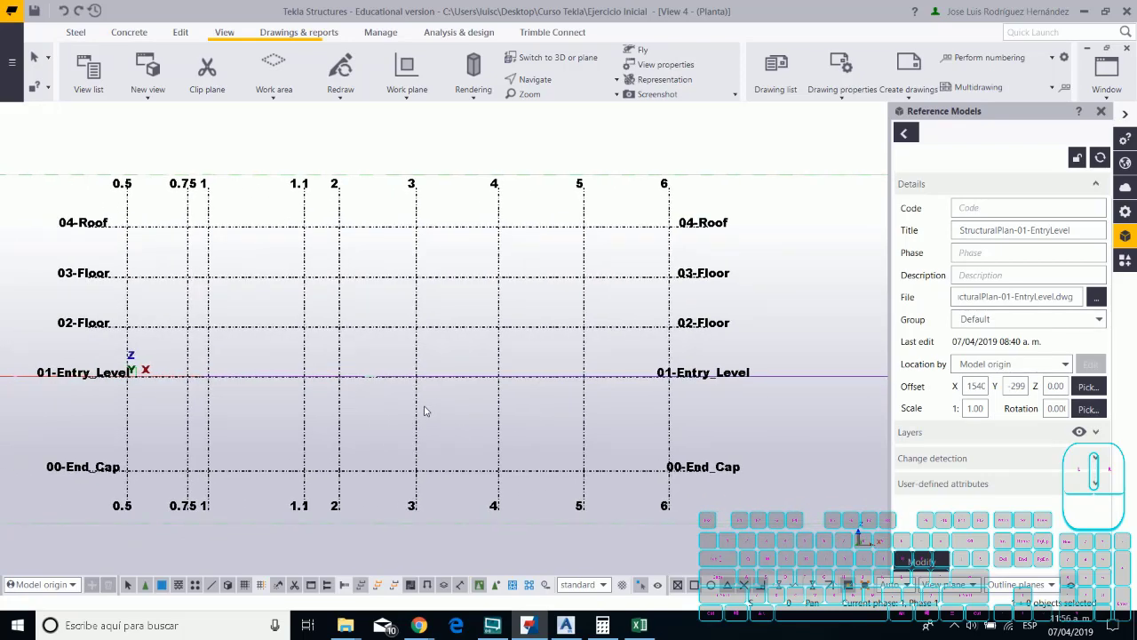
click(344, 150)
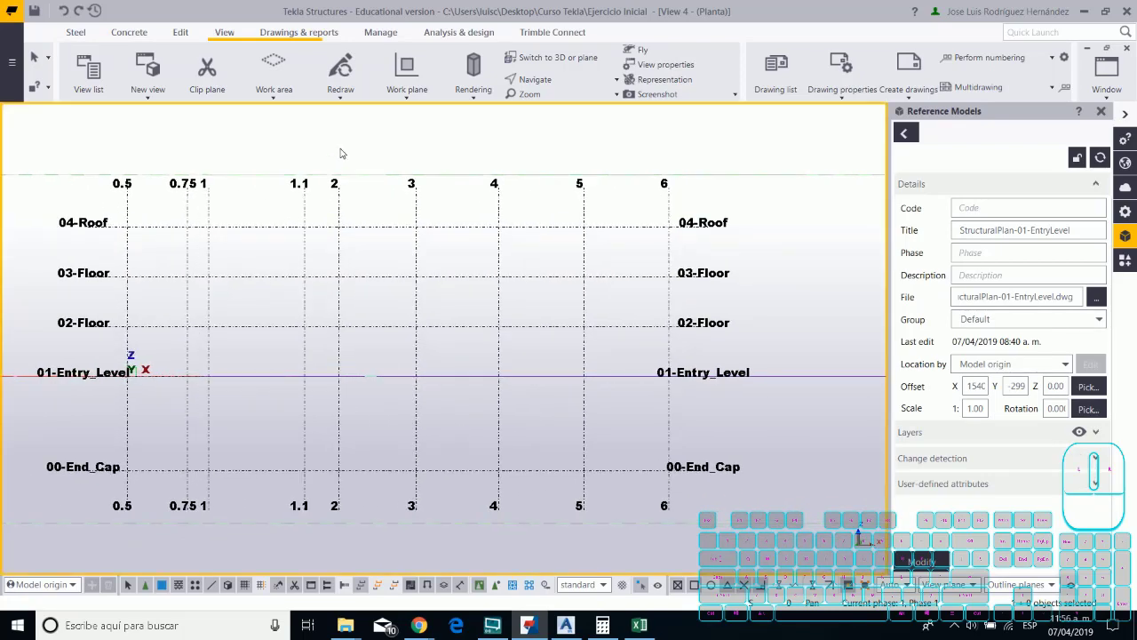
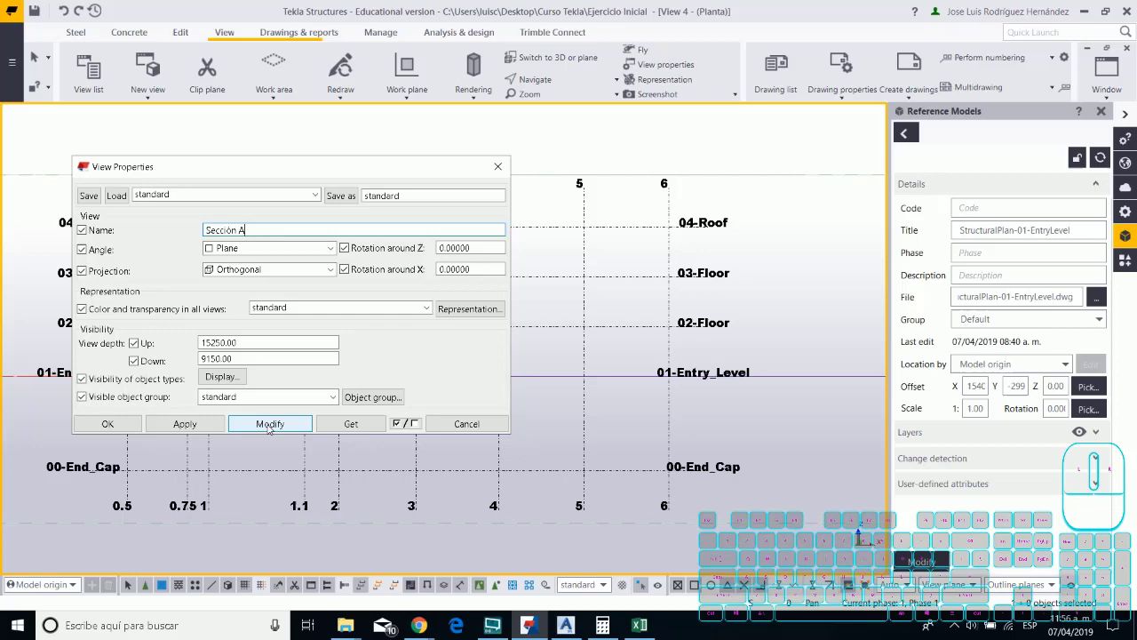
Apply the name Sección A to the elevation view and show the list of open views.
click(266, 427)
click(187, 428)
click(120, 429)
scroll(down, 3)
scroll(up, 3)
click(1105, 85)
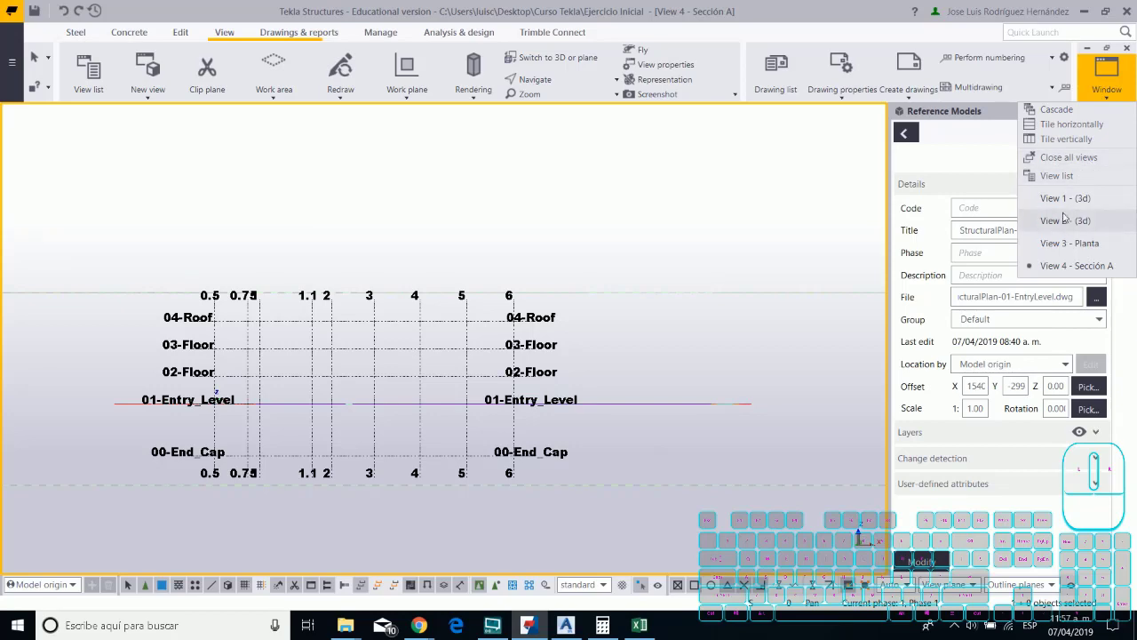